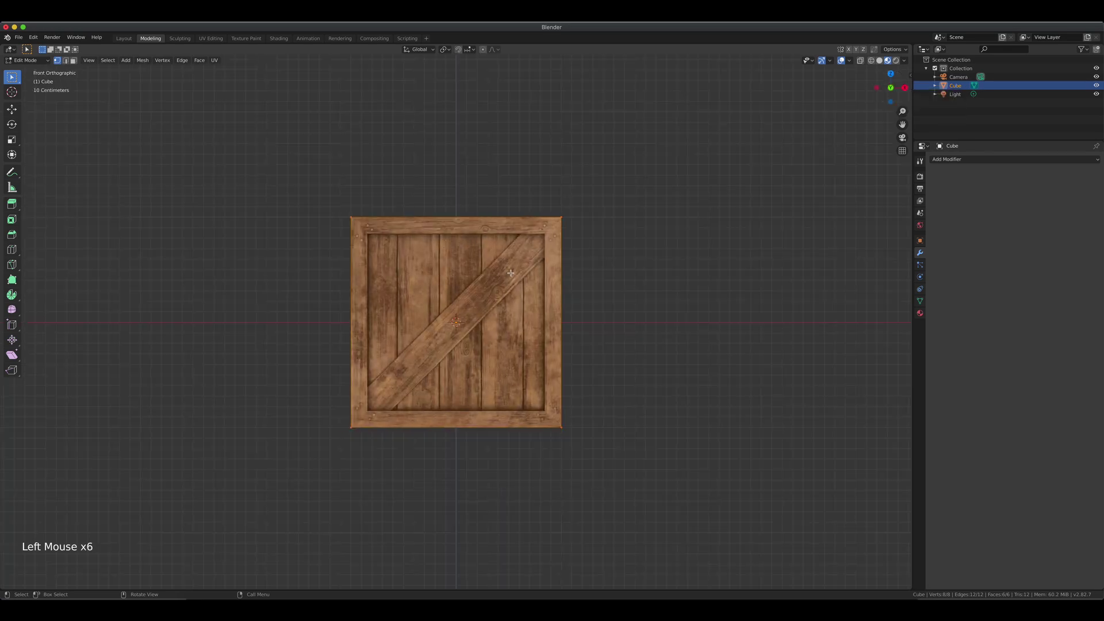
Step: Select the crate's front face in face select mode, ready to inset it
scroll("up", 3)
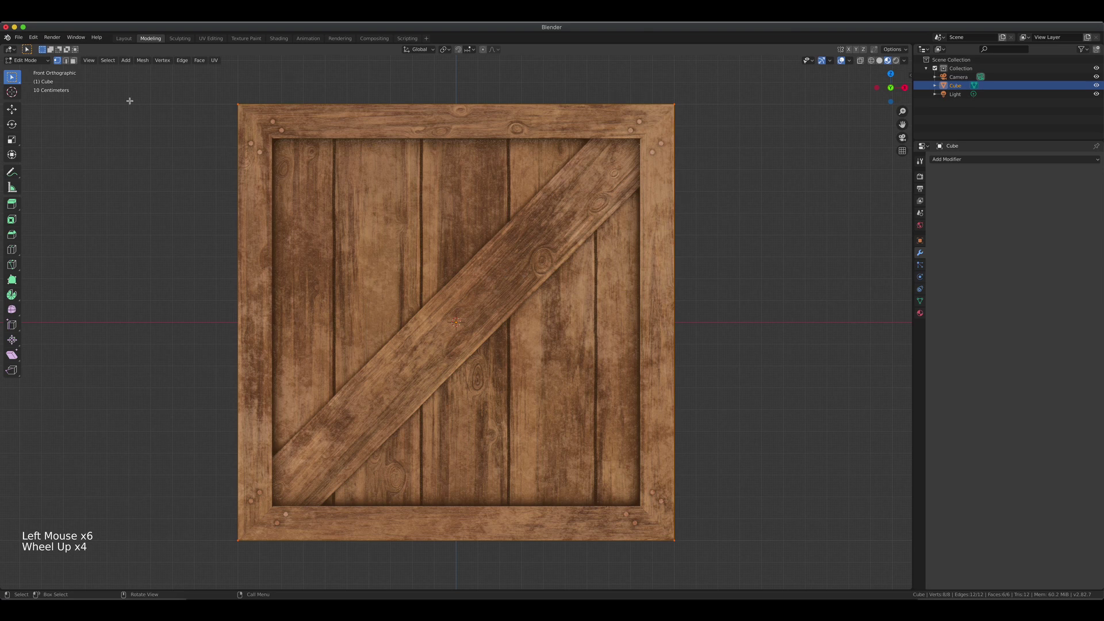
left_click(75, 62)
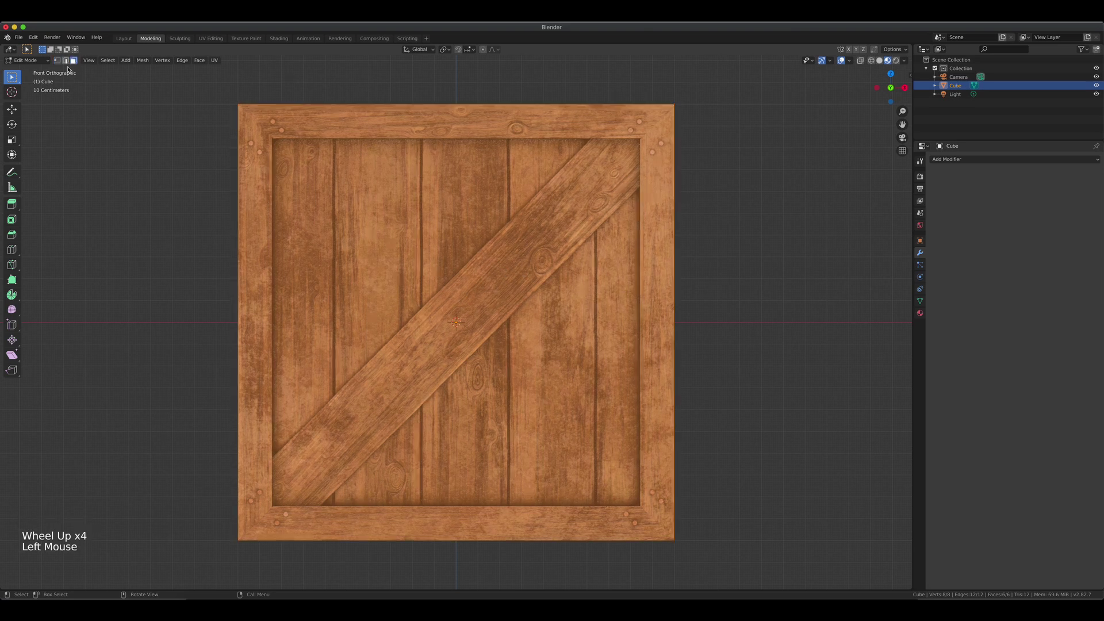
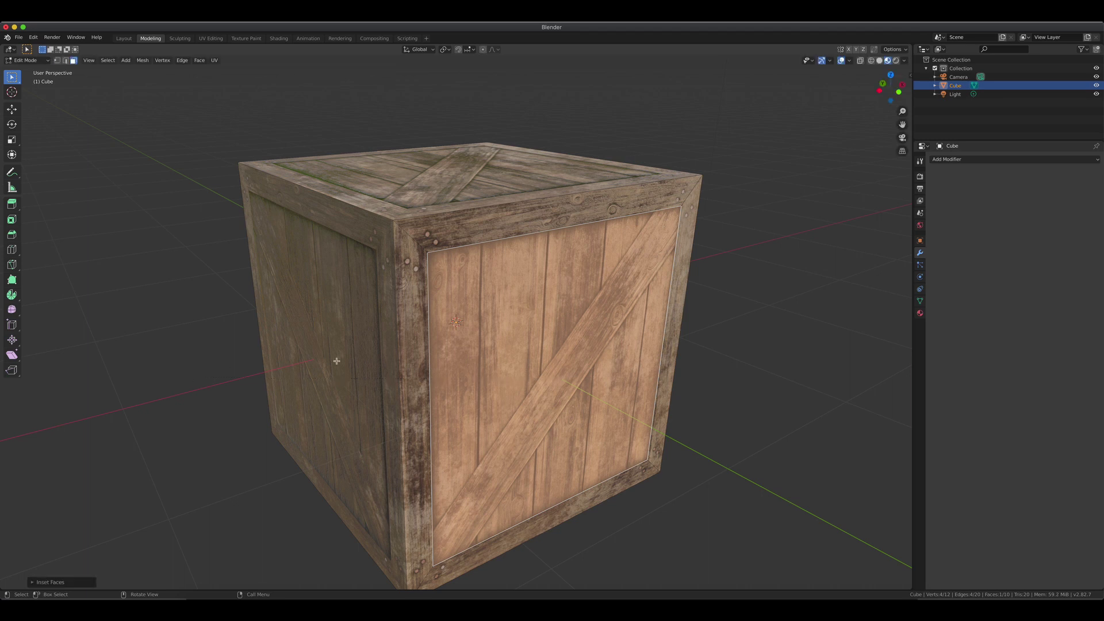
Step: Undo the front-face inset, returning the cube to six faces
key("super+z")
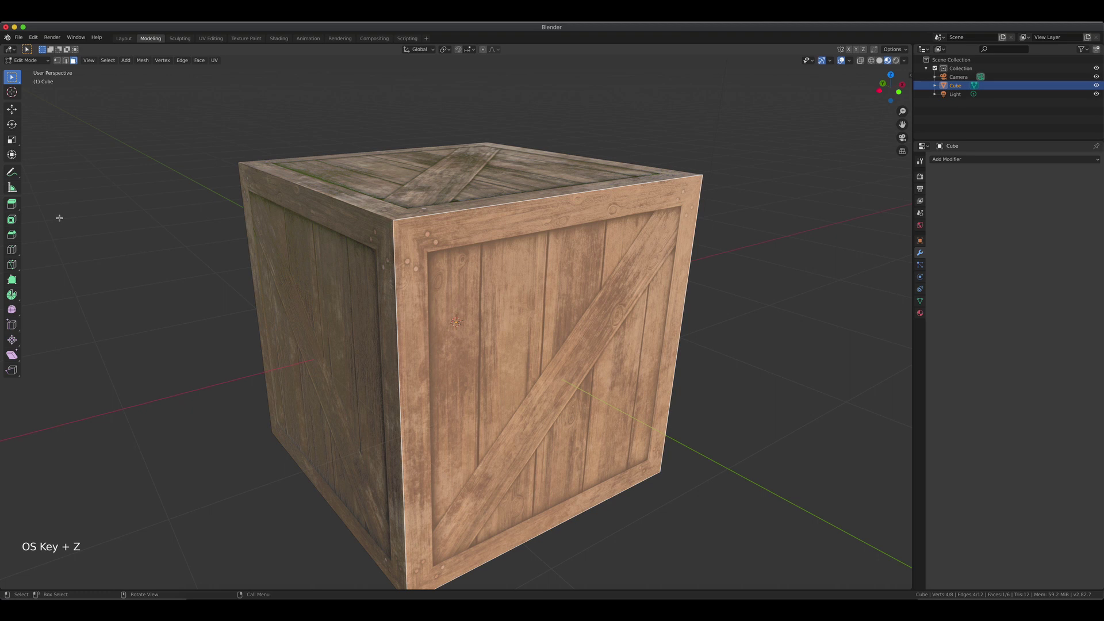
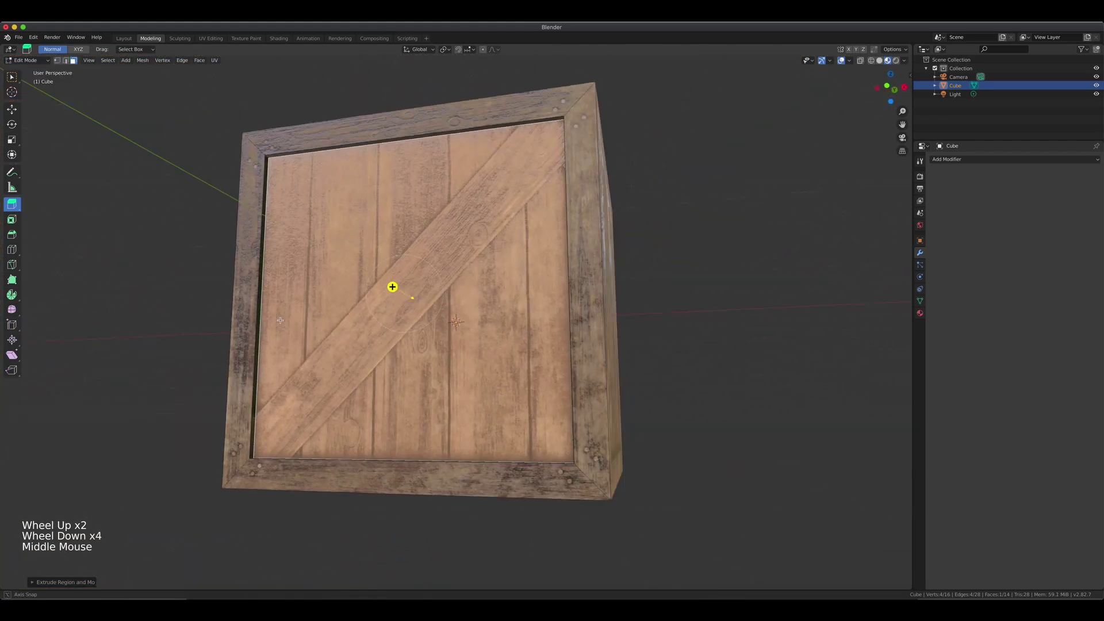
Step: Knife-cut along both edges of the diagonal brace so it becomes its own face
key("\\")
scroll("up", 3)
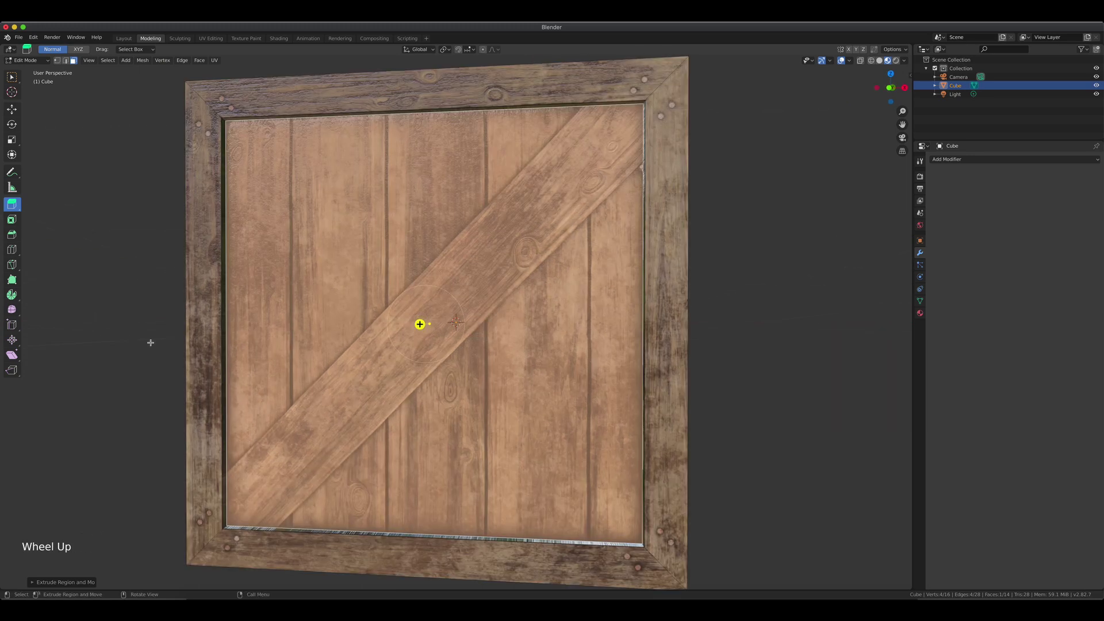
key("k")
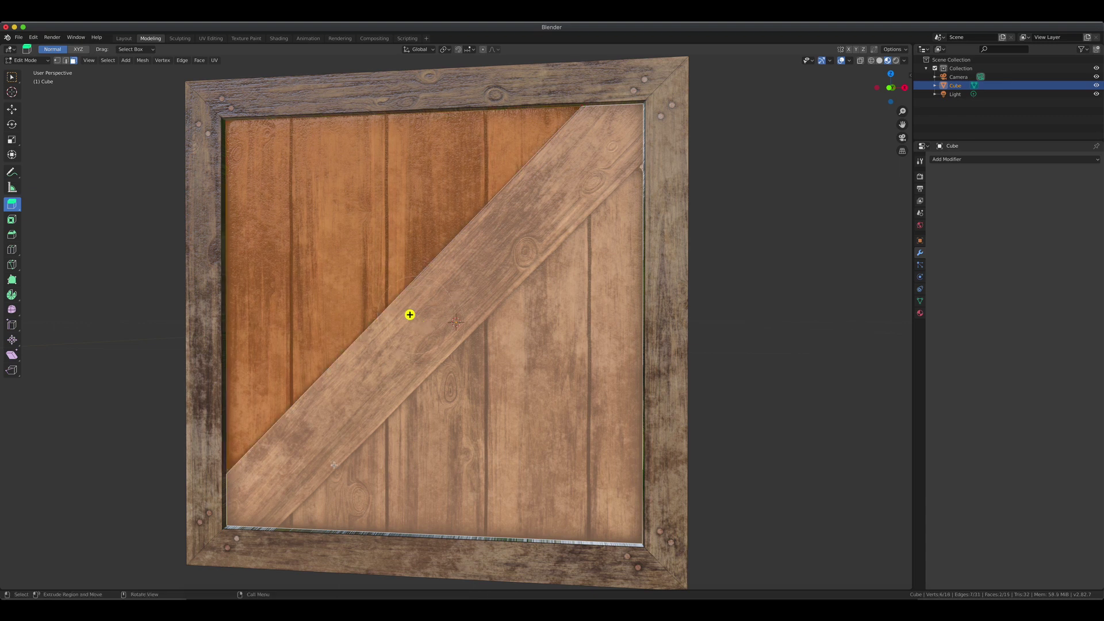
key("k")
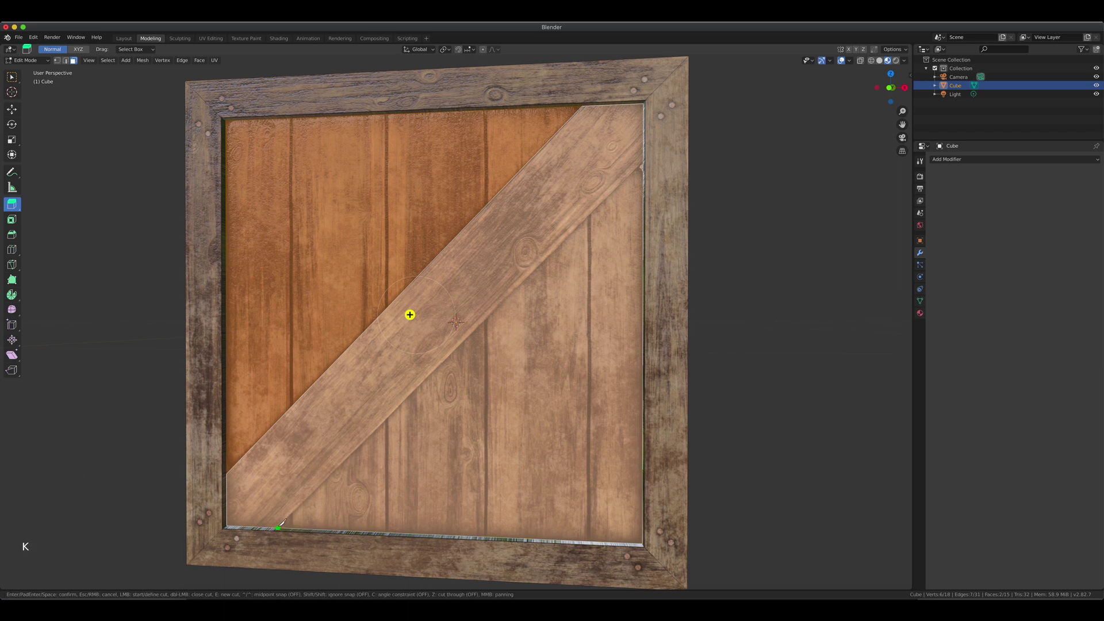
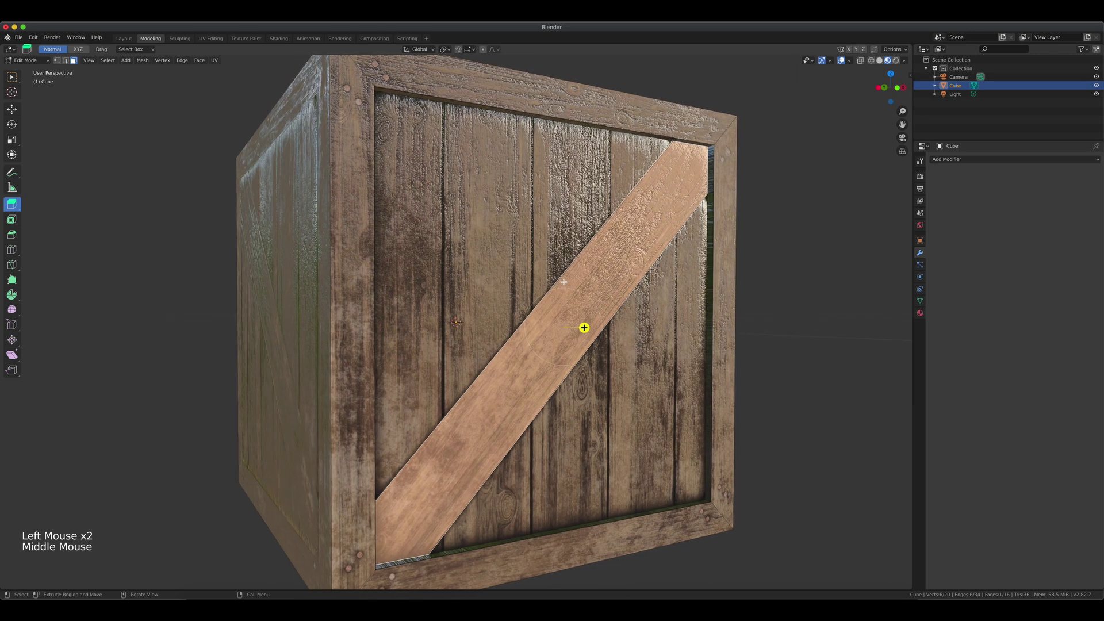
Step: Extrude the diagonal brace face outward so it stands proud of the panel
key("e")
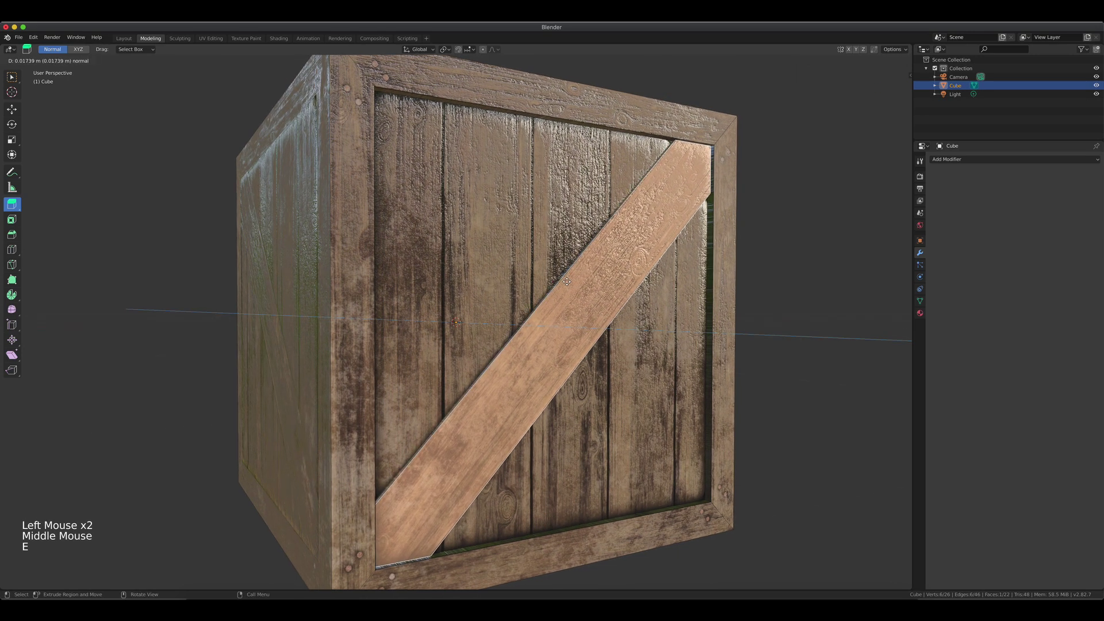
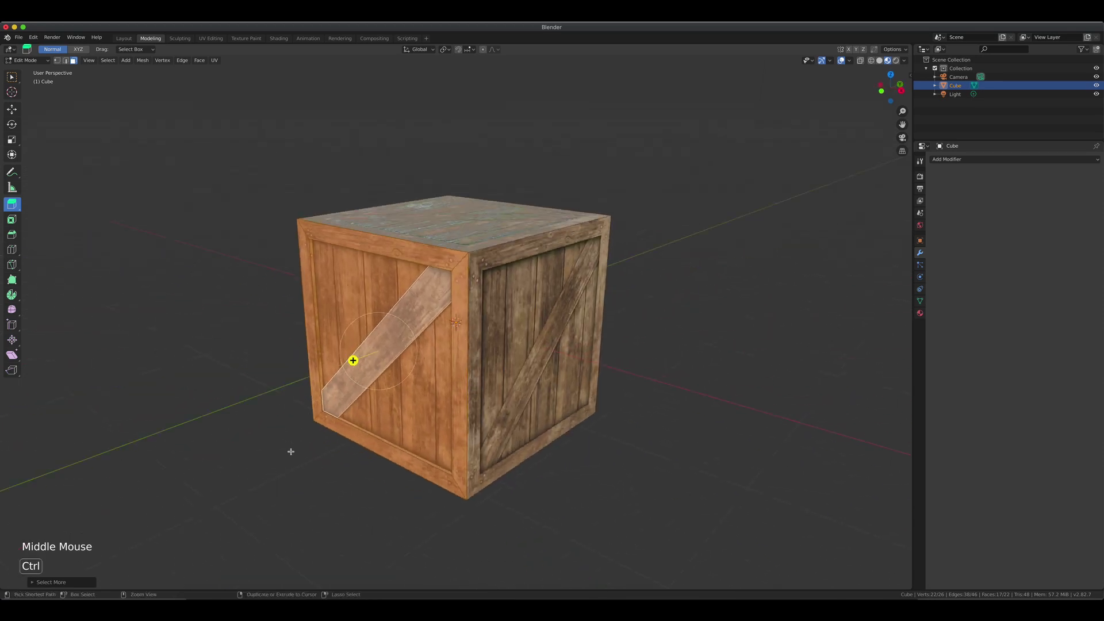
Step: Invert the selection to everything but the front panel, then view it from the top
key("ctrl+i")
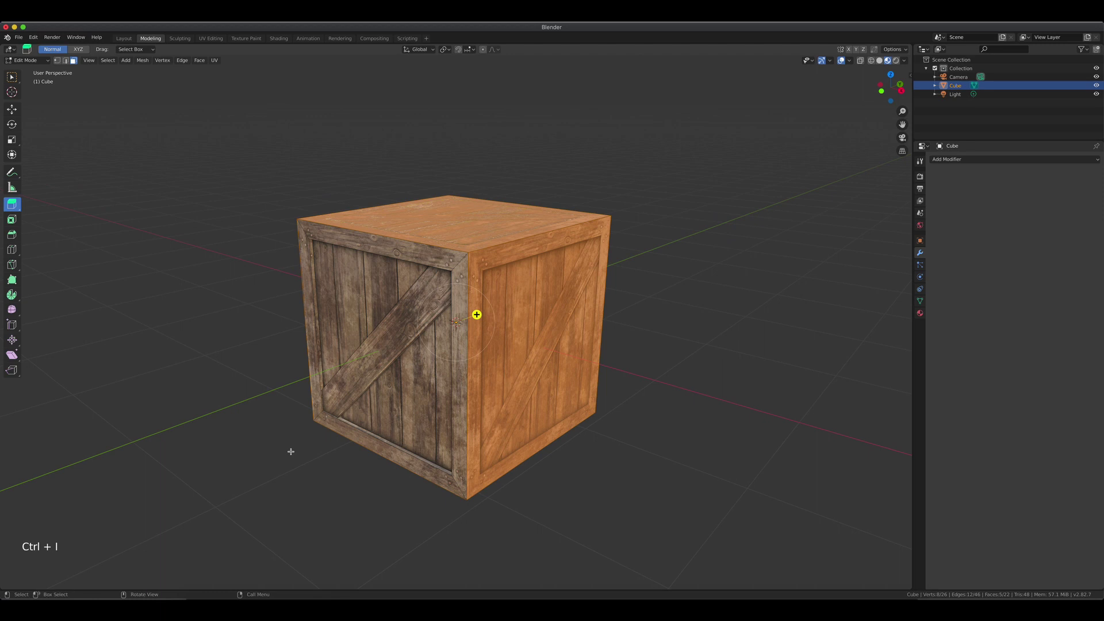
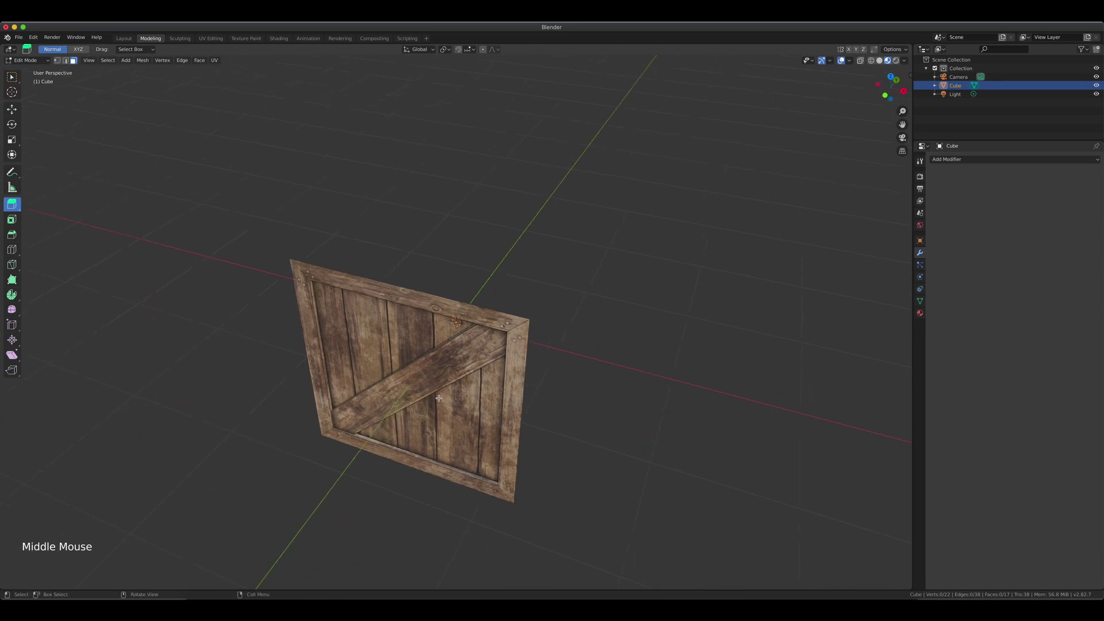
key("KP_7")
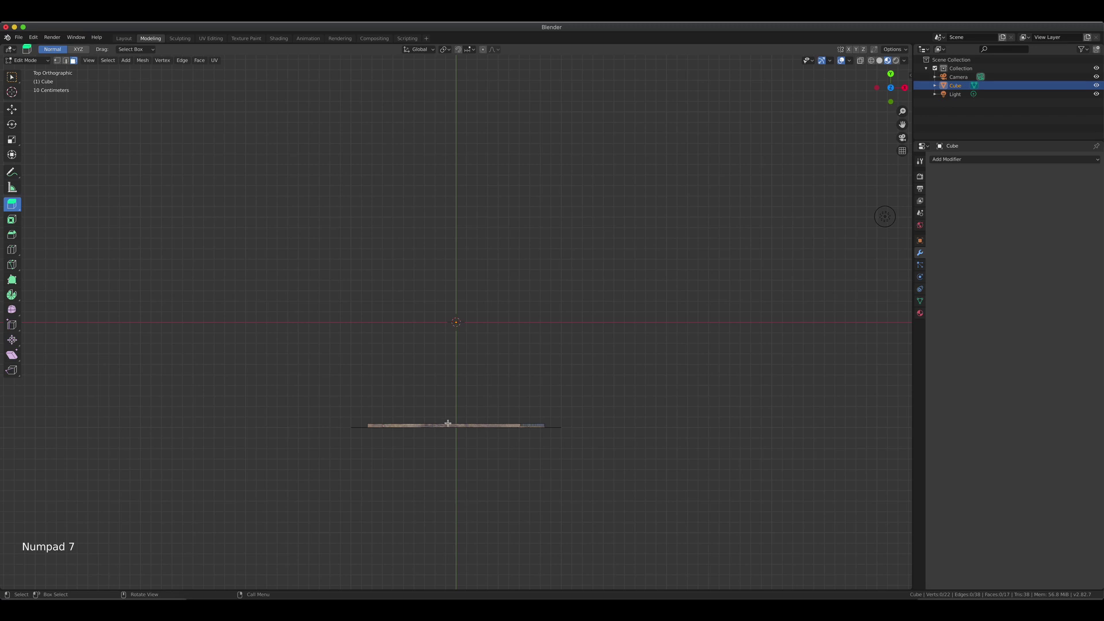
Step: Duplicate the panel into an opposite wall, then duplicate both rotated 90 degrees as side walls
key("Tab")
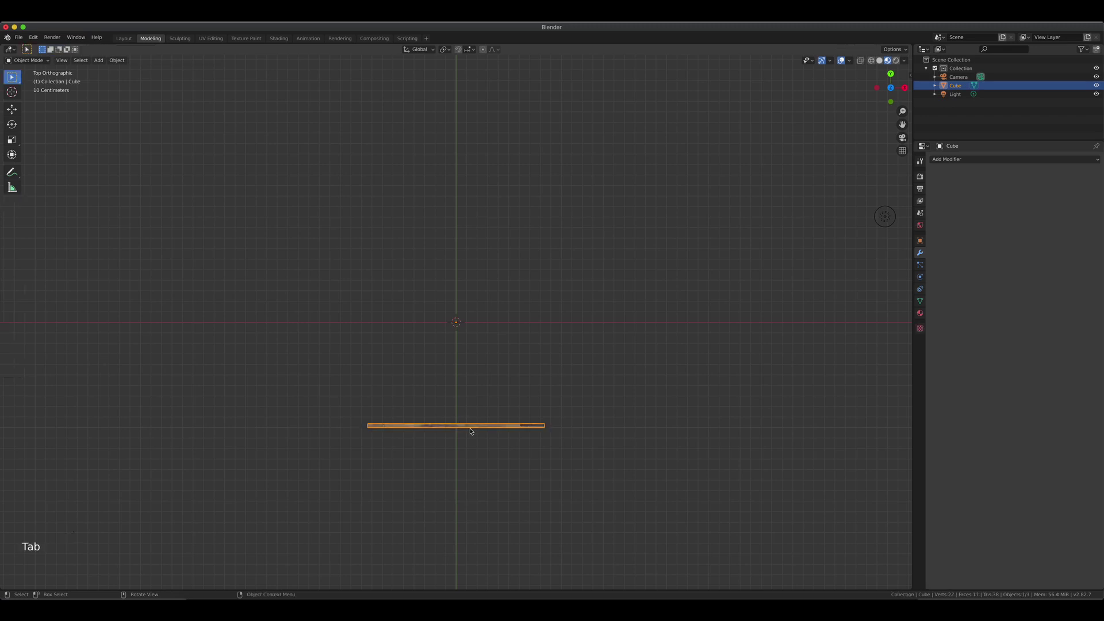
key("shift+d")
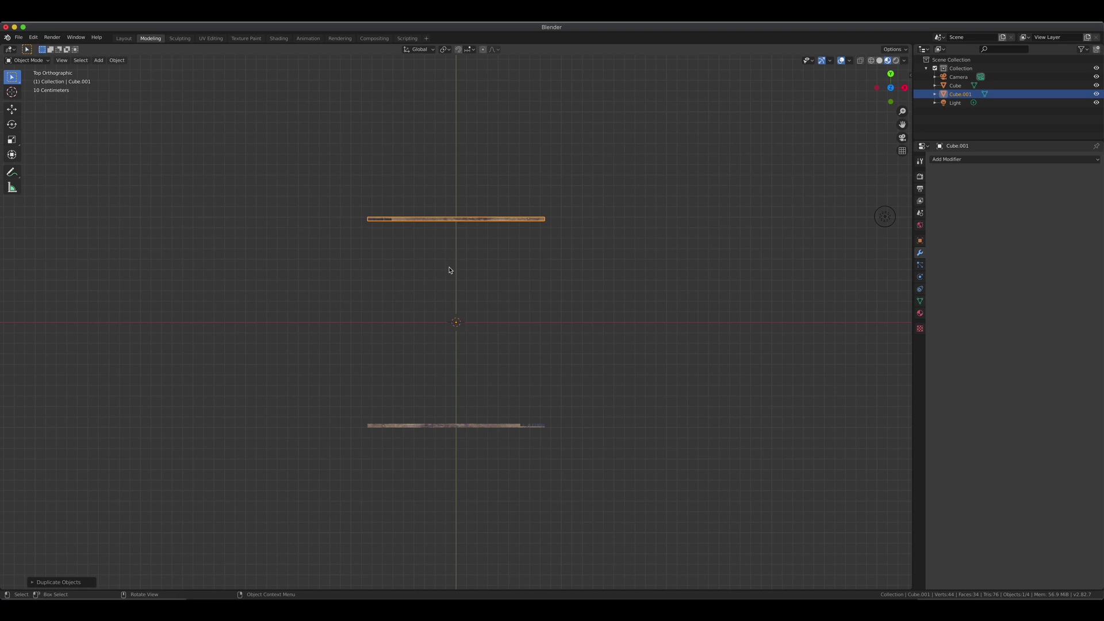
left_click(477, 424)
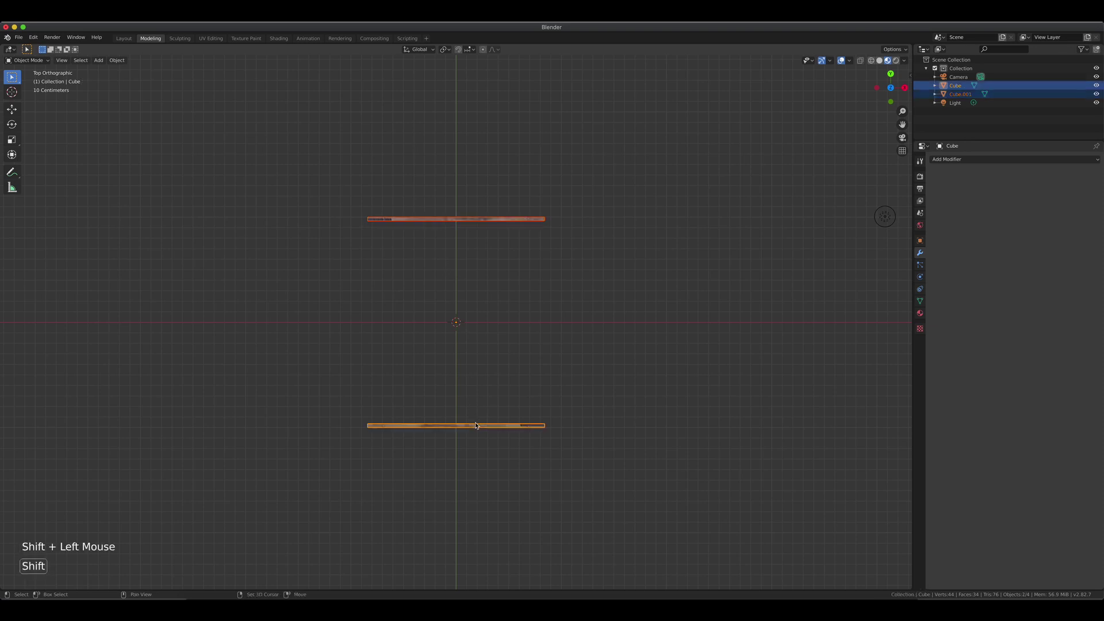
key("shift+d")
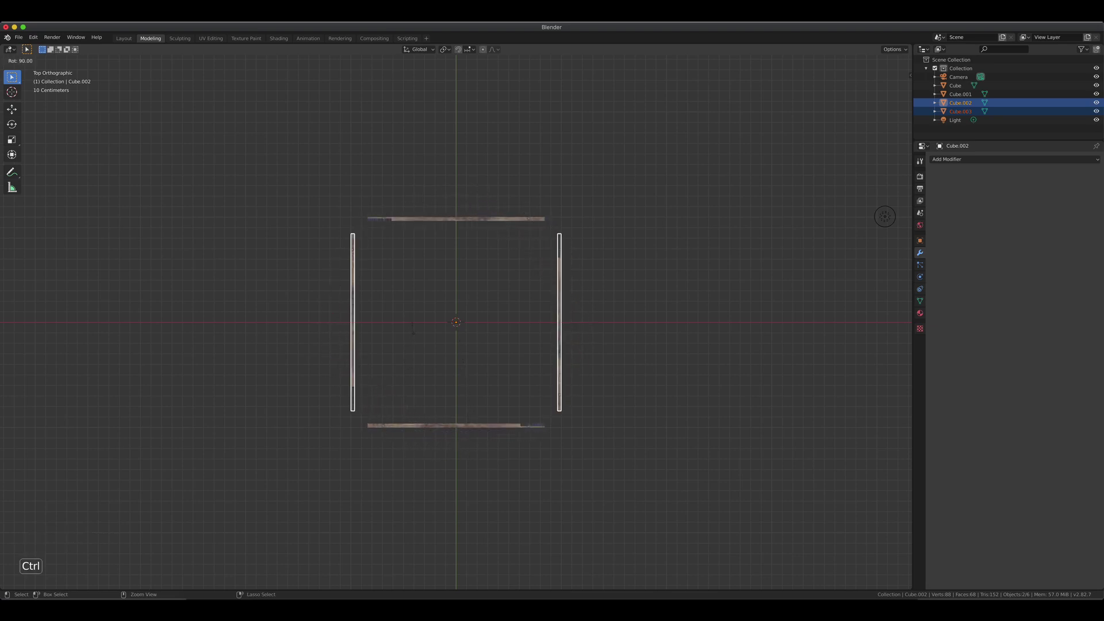
middle_click(512, 440)
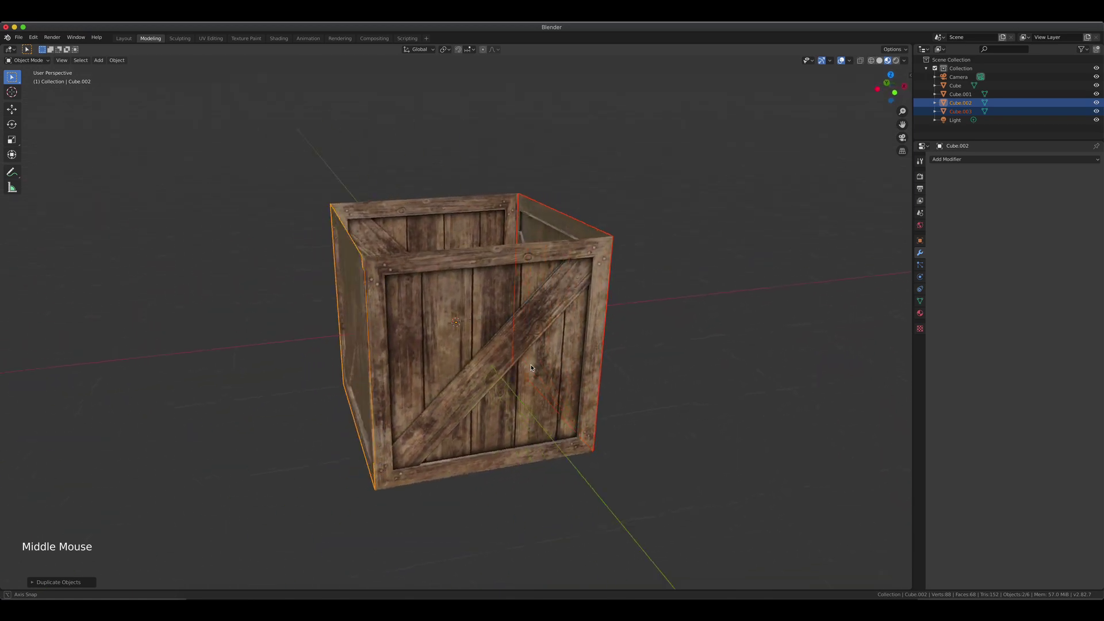
Step: Duplicate two walls rotated -90 degrees into top and bottom panels, closing the crate
key("KP_1")
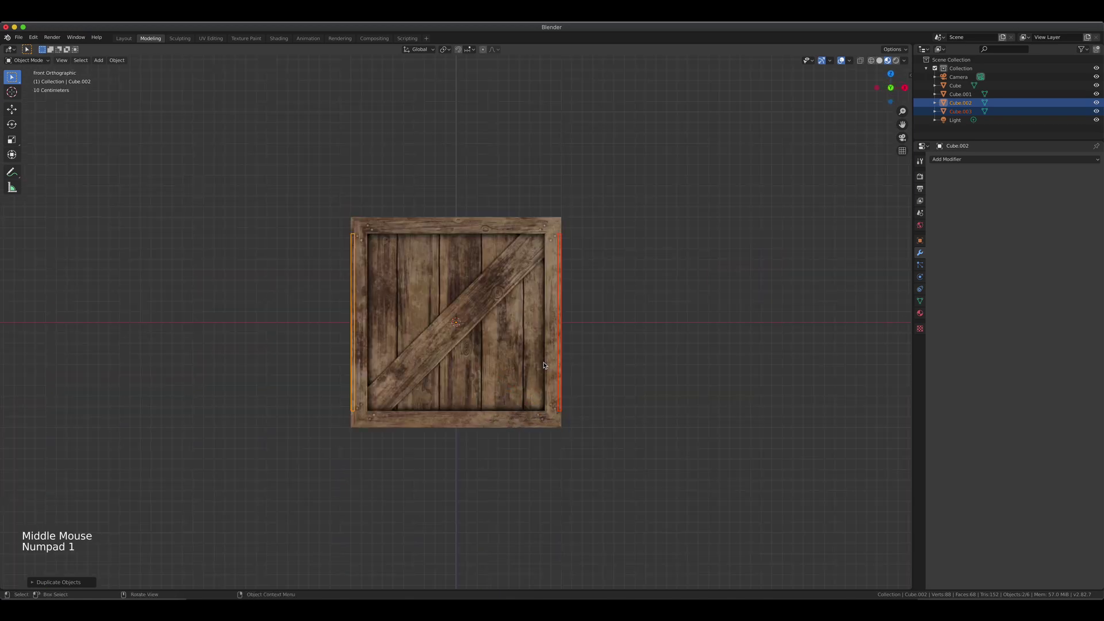
key("shift+d")
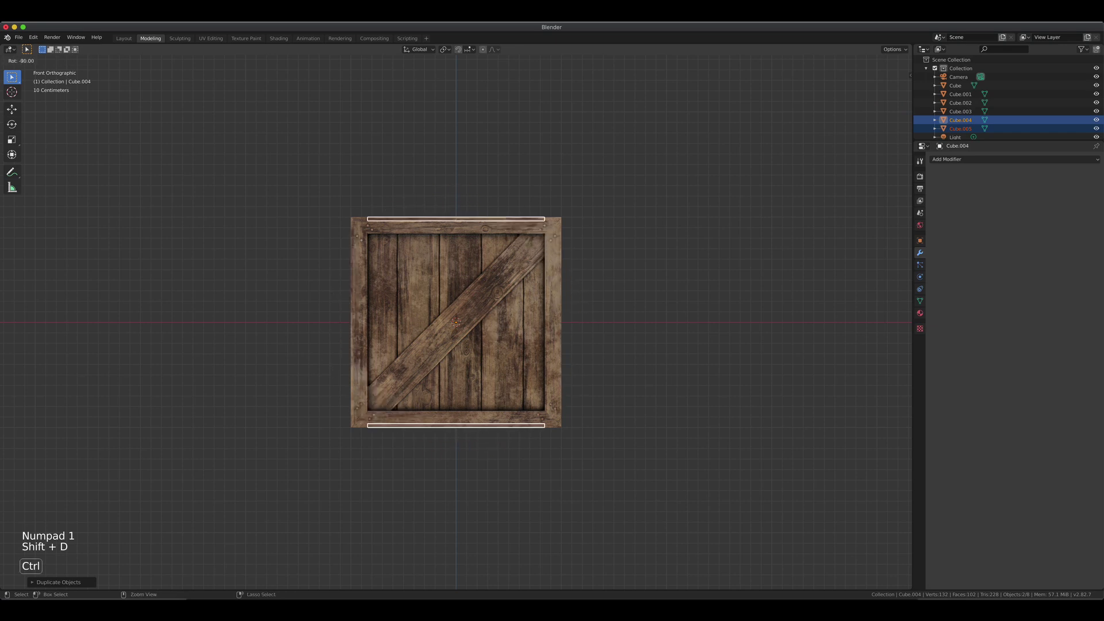
left_click(476, 281)
middle_click(611, 347)
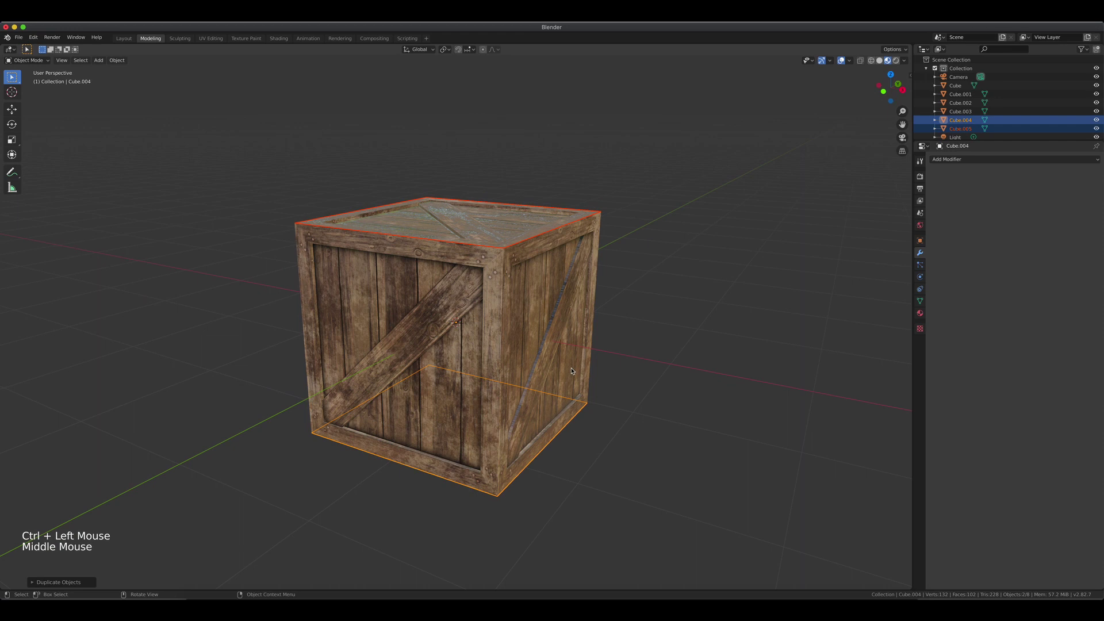
left_click(629, 324)
middle_click(575, 350)
middle_click(589, 319)
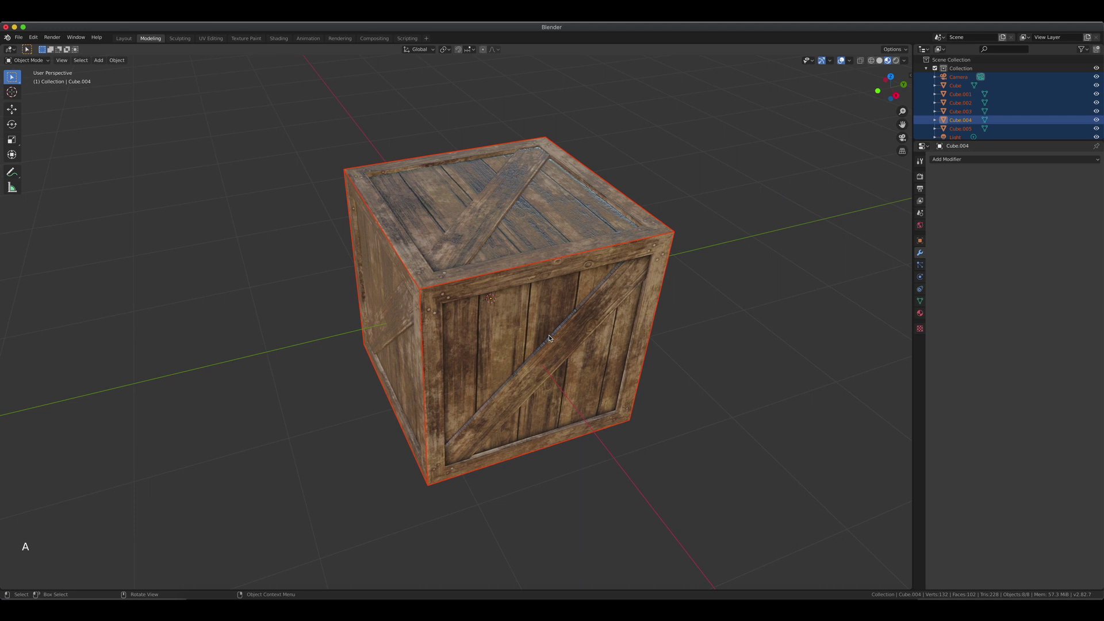
Step: Join all six panels with Ctrl+J and rename the object 'Game Asset Crate' in the Outliner
key("a")
key("ctrl+j")
middle_click(545, 339)
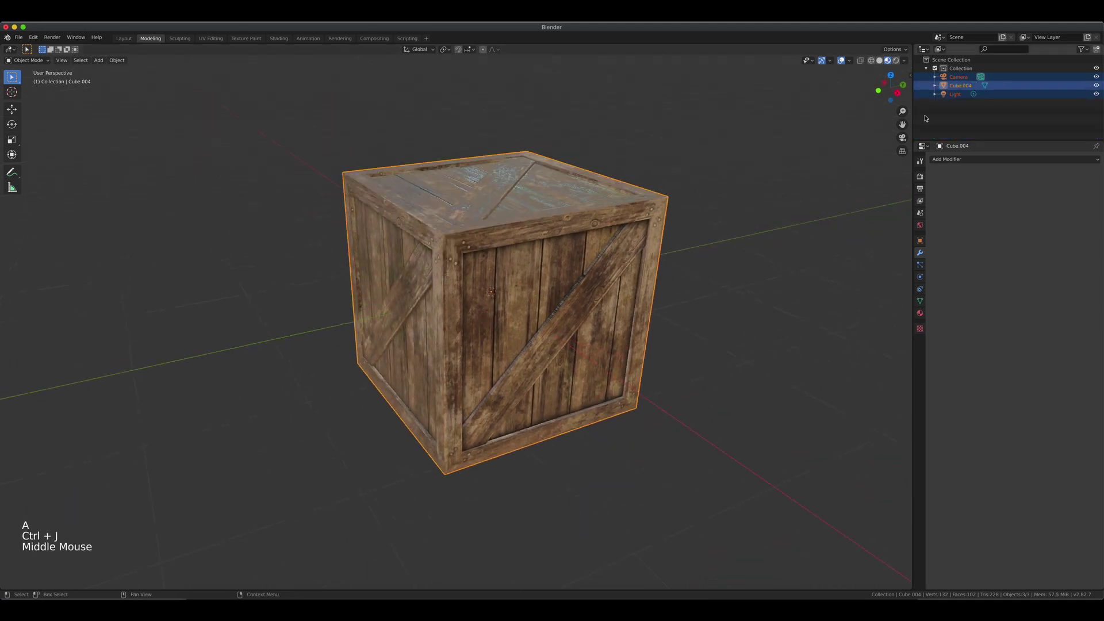
left_click(961, 87)
double_click(960, 86)
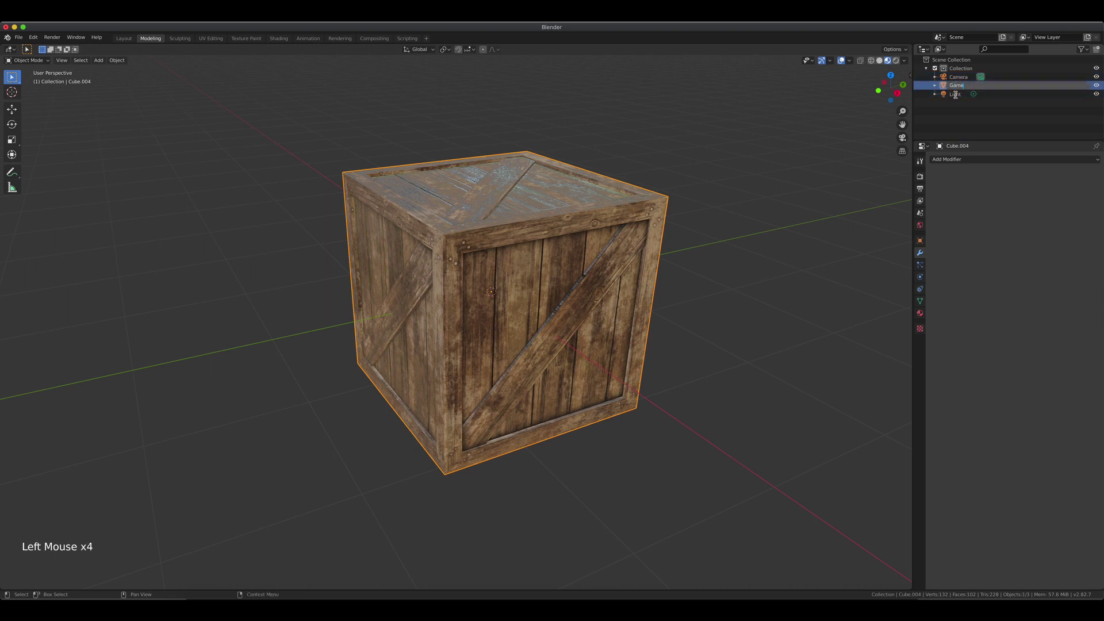
key("s")
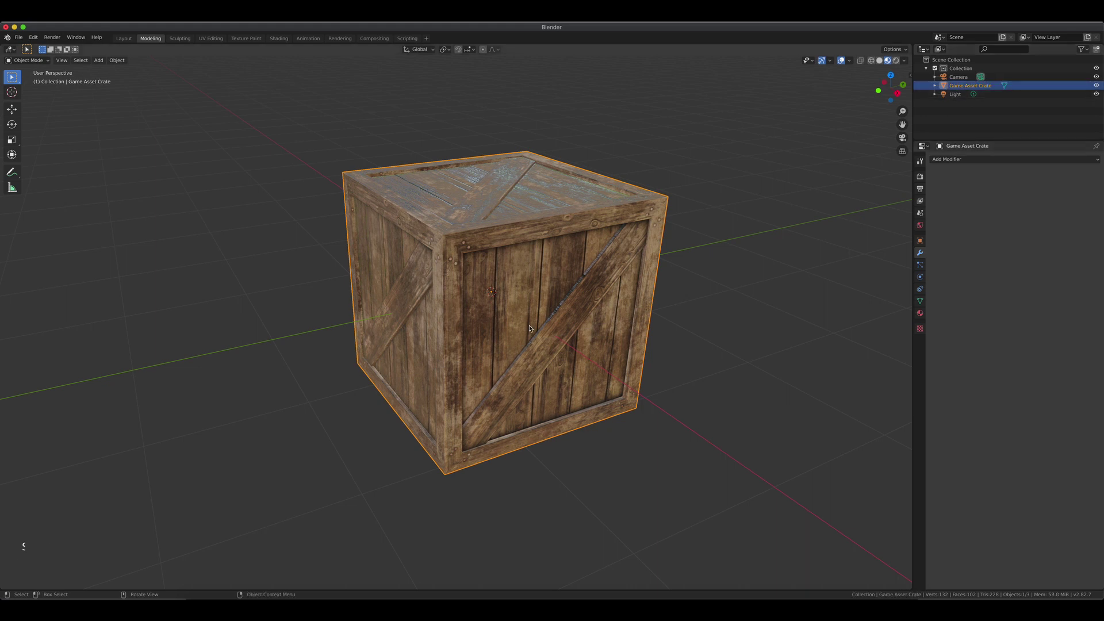
middle_click(531, 325)
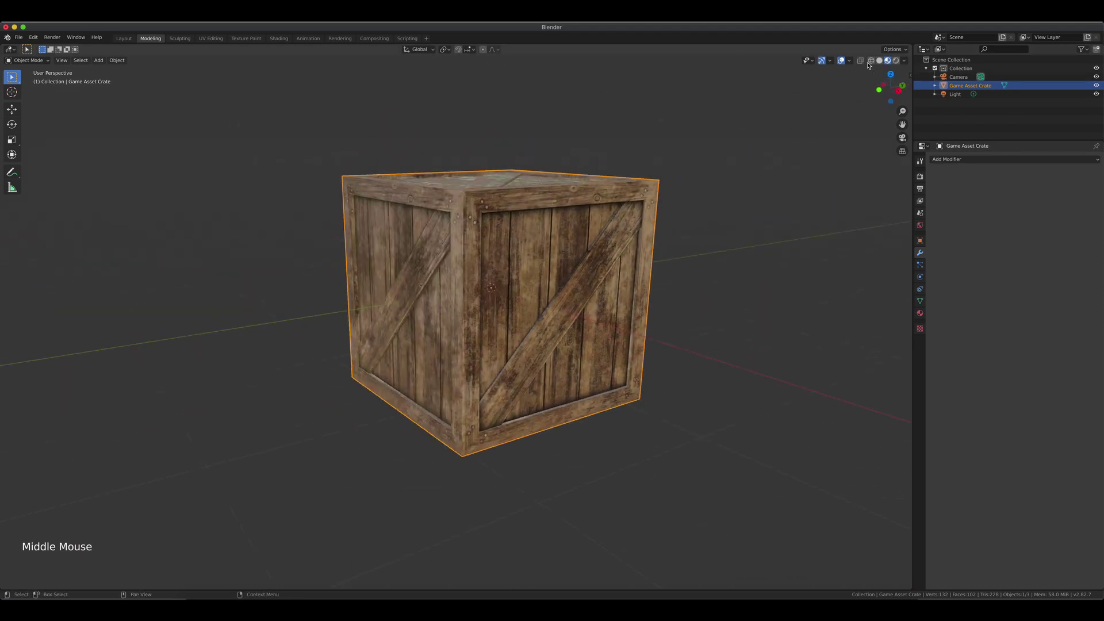
left_click(845, 63)
scroll("up", 3)
middle_click(549, 236)
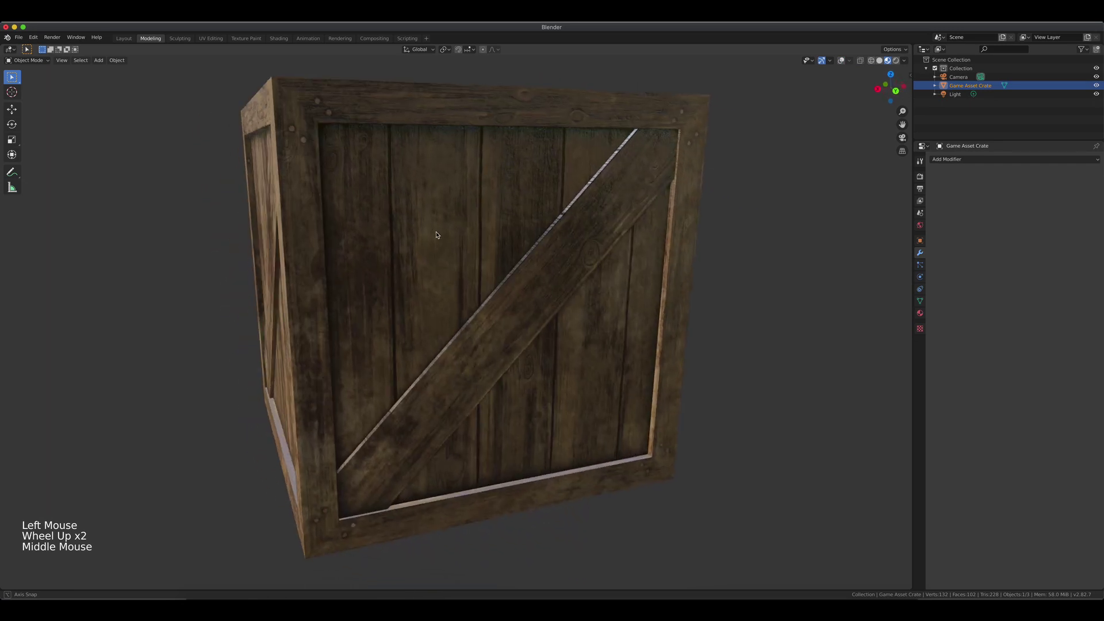